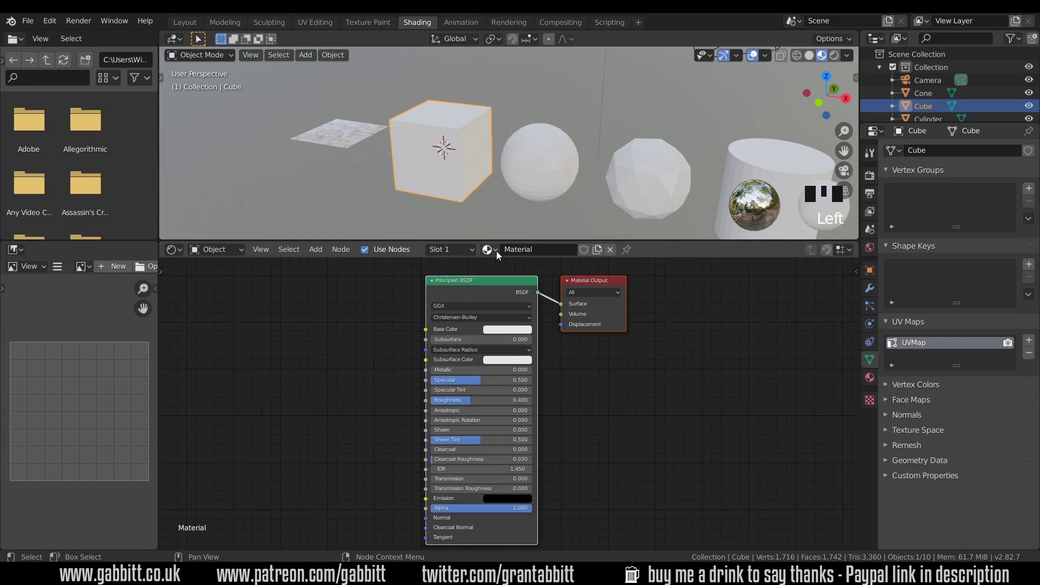
Step: Add the cliff photo as the cube's image texture, then select the sphere
left_click_drag(500, 255, 513, 285)
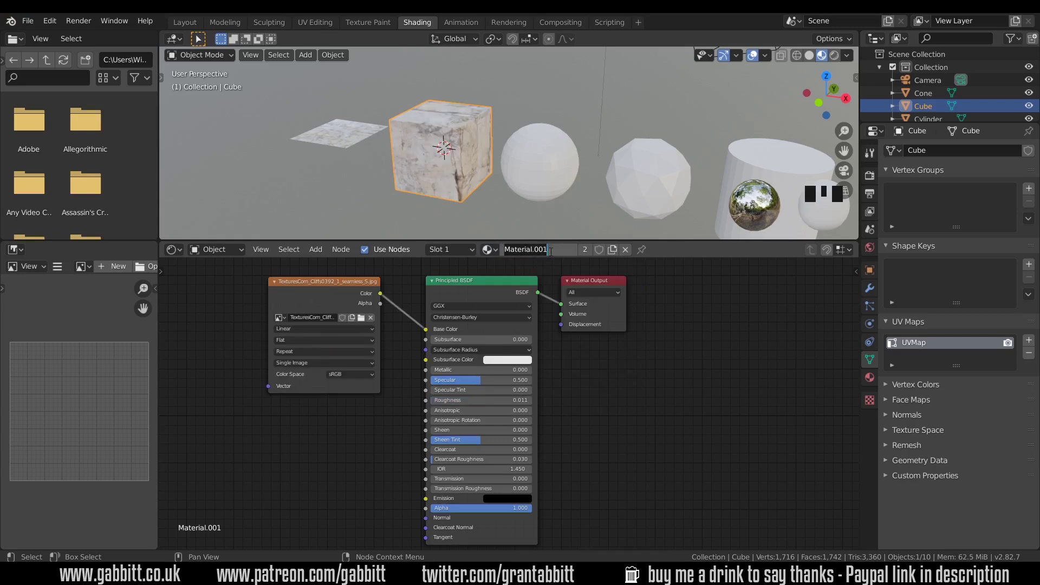
left_click(555, 255)
scroll("down", 3)
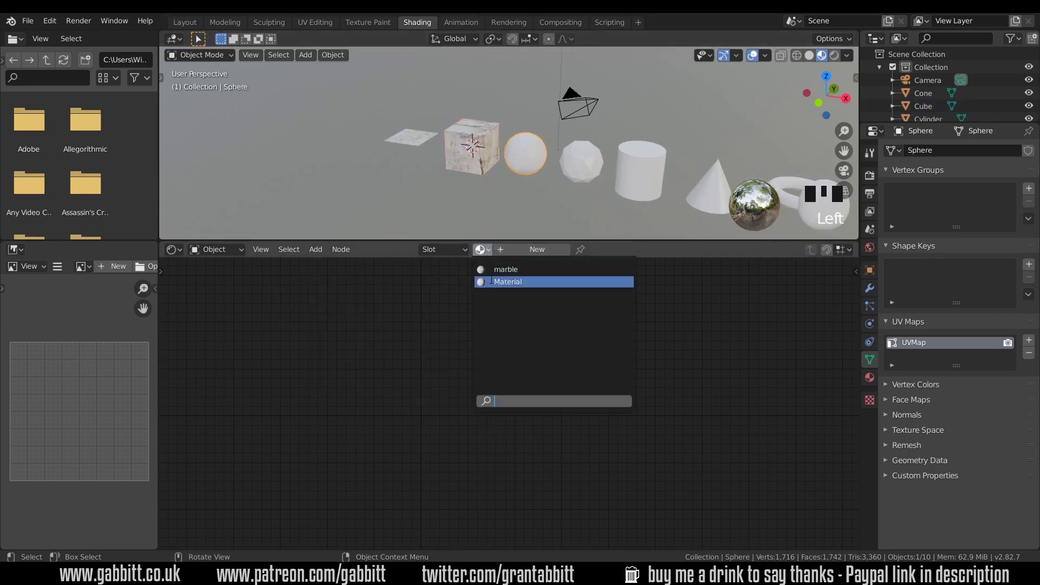
Step: Select all primitives with the textured cube active and link the marble material to them
left_click_drag(499, 274, 564, 174)
left_click_drag(564, 174, 546, 164)
scroll("down", 3)
left_click(715, 179)
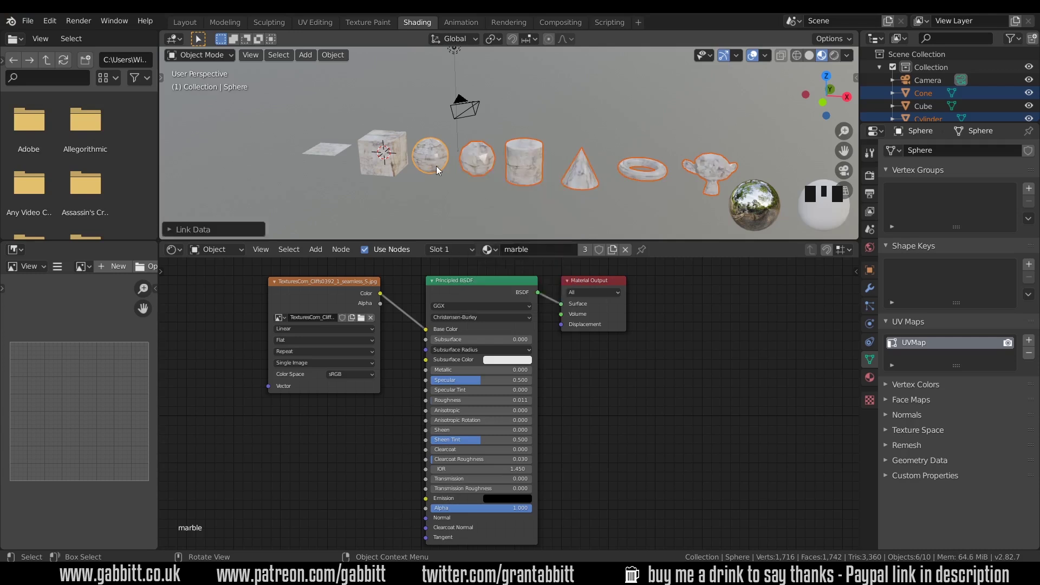
Step: Orbit around the textured primitives and select the cube
left_click_drag(551, 183, 447, 170)
left_click(398, 130)
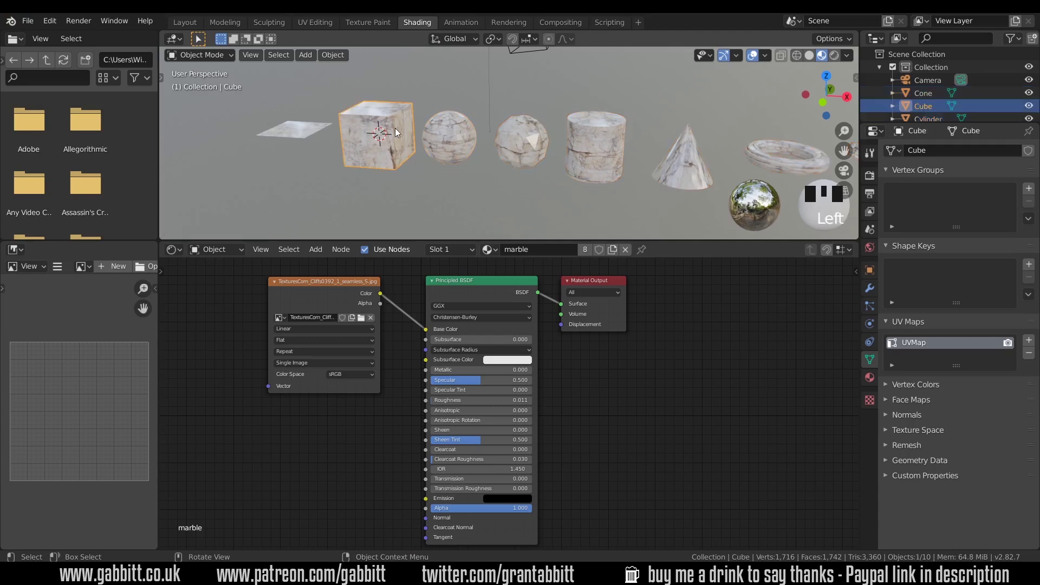
Step: Frame the cube, shade it smooth and zoom in on its surface
key("KP_Decimal")
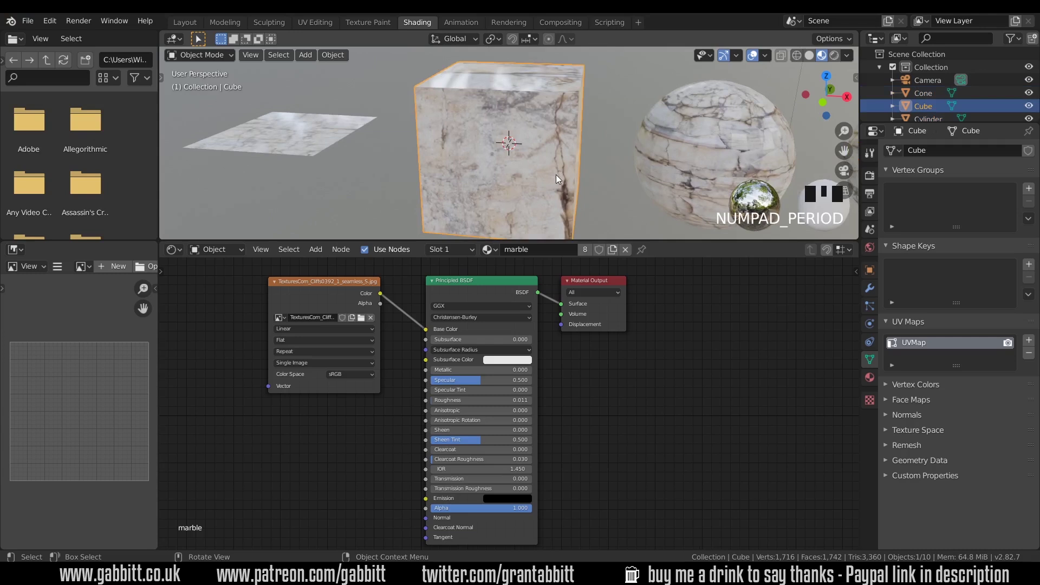
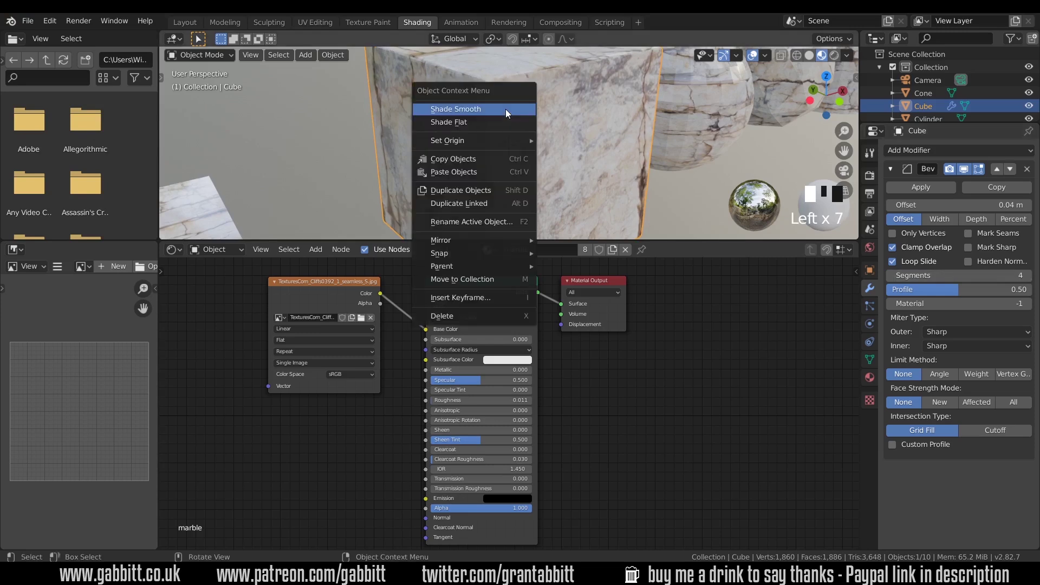
left_click_drag(510, 113, 506, 129)
middle_click(507, 129)
scroll("up", 3)
scroll("up", 3)
scroll("up", 3)
Step: Orbit the cube to inspect how the texture wraps its edges, ending in UV Editing
left_click_drag(422, 135, 413, 119)
scroll("down", 3)
left_click_drag(580, 164, 329, 24)
left_click(330, 24)
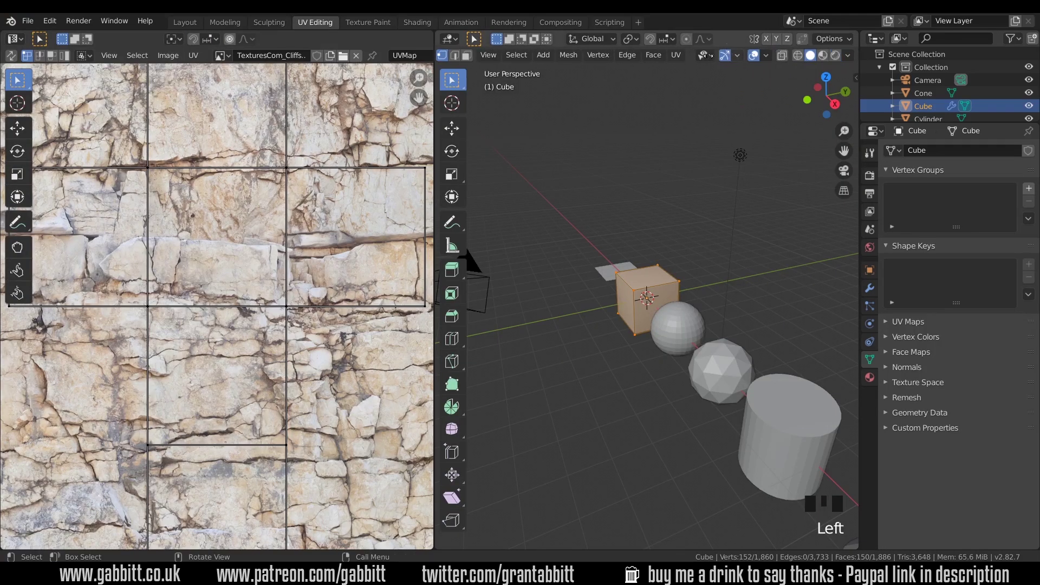
Step: Show the marble texture, edit the cube with all faces selected and grab its UV layout
left_click(828, 62)
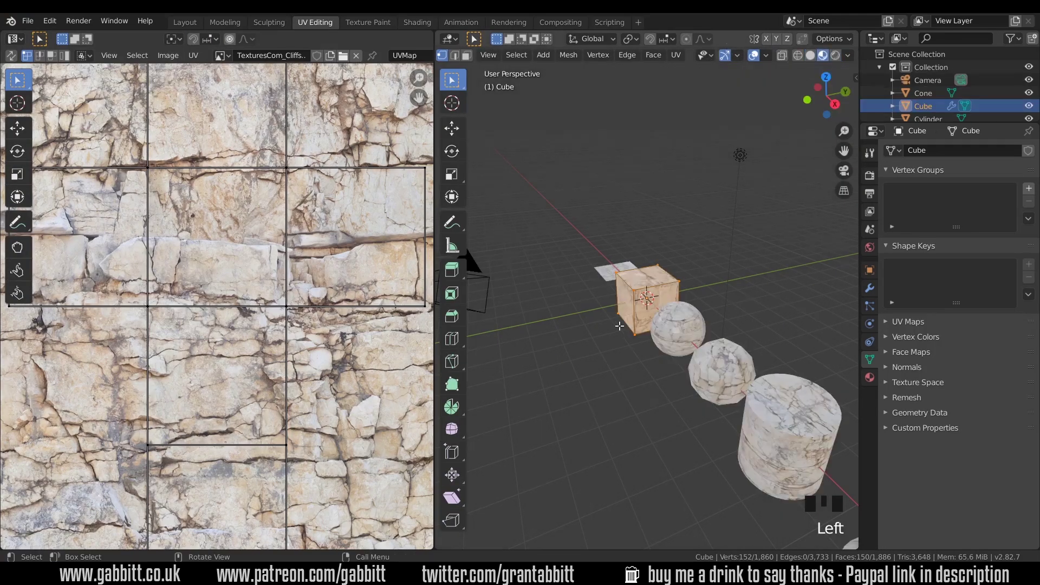
key("KP_Decimal")
left_click_drag(667, 291, 231, 269)
key("a")
key("g")
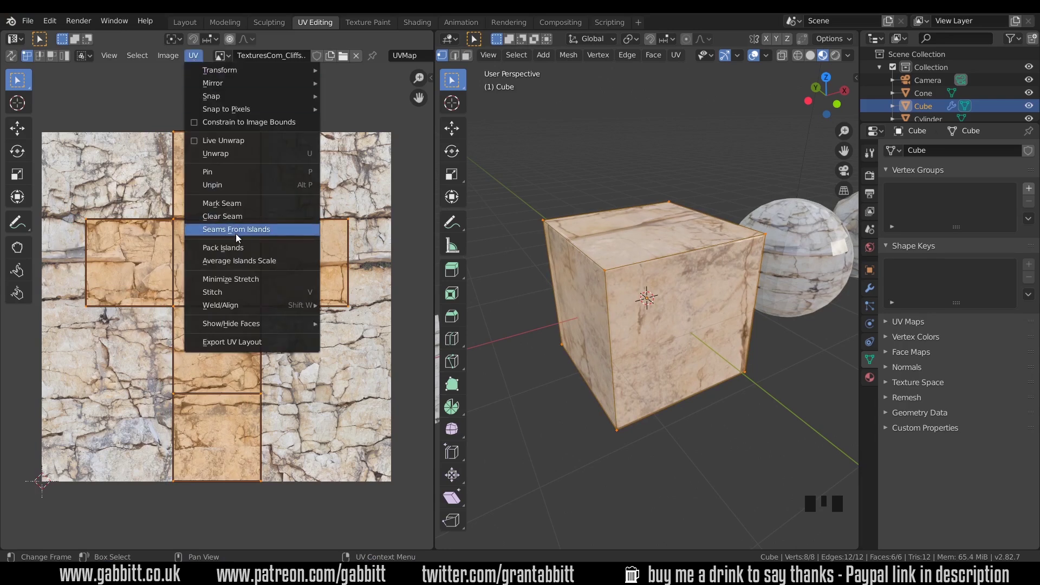
Step: Mark seams from the cube's UV islands and orbit to see the seam edges
left_click(239, 236)
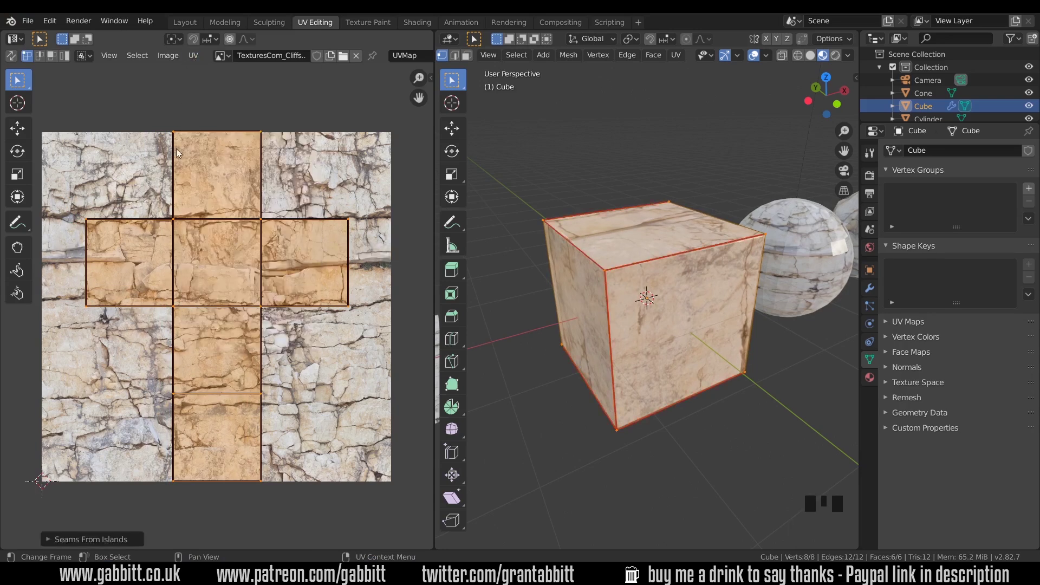
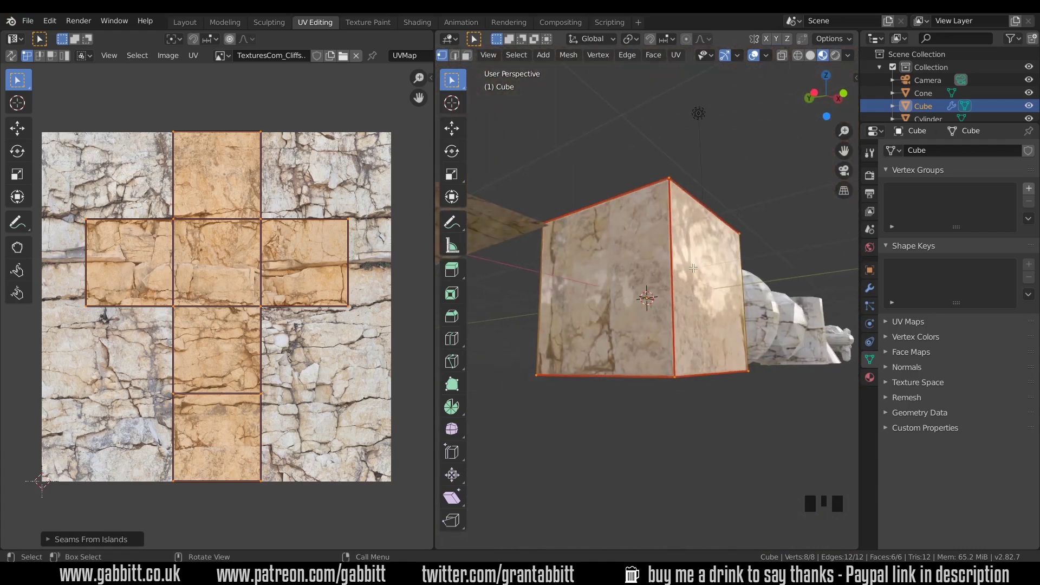
left_click_drag(678, 307, 686, 298)
scroll("up", 3)
left_click_drag(629, 276, 579, 270)
scroll("down", 3)
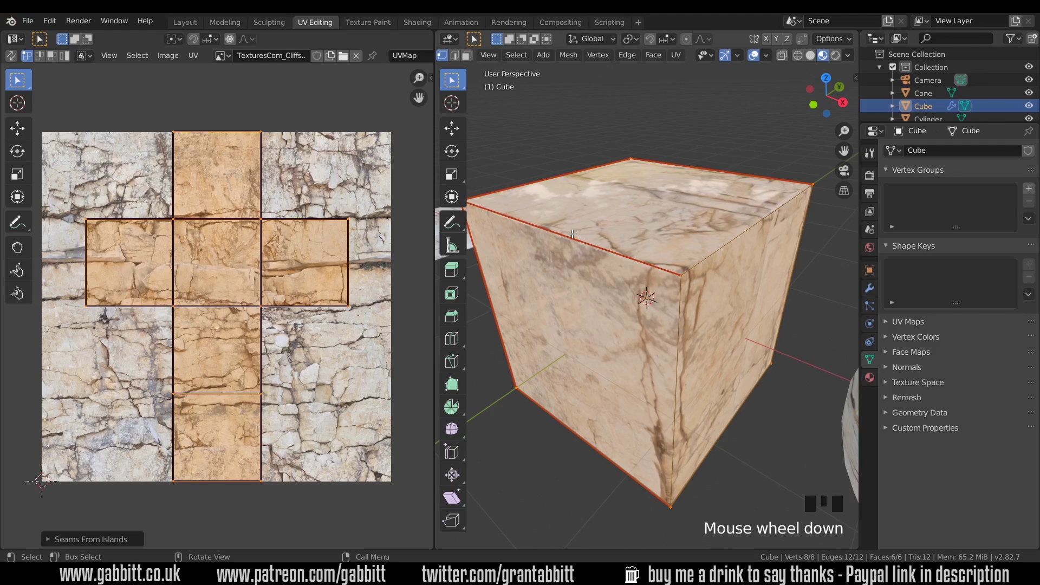
Step: Leave edit mode and orbit the cube up close to follow where the seams run
key("Tab")
left_click_drag(730, 264, 596, 312)
scroll("up", 3)
scroll("up", 3)
left_click_drag(605, 278, 644, 277)
scroll("down", 3)
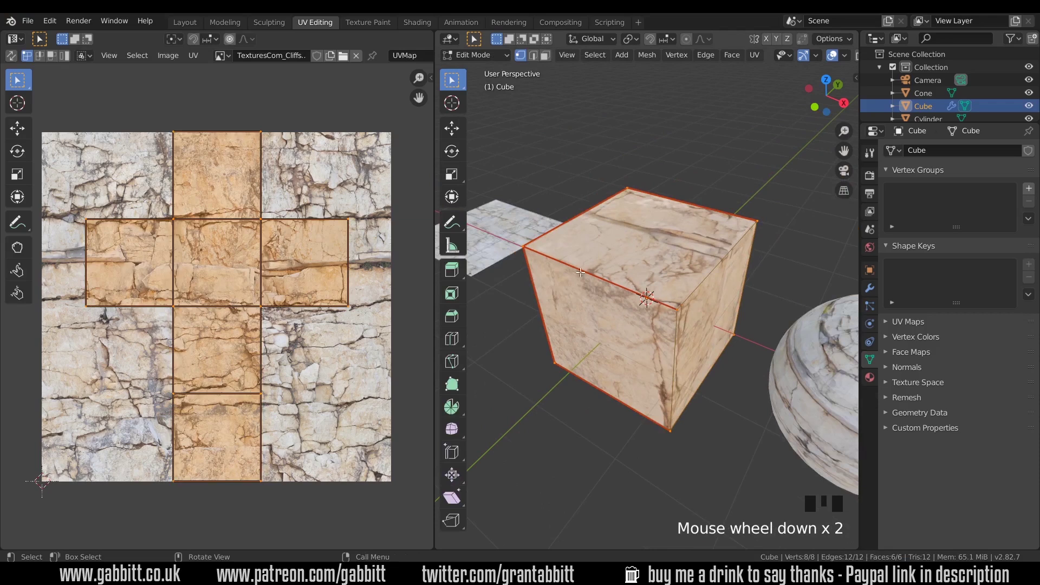
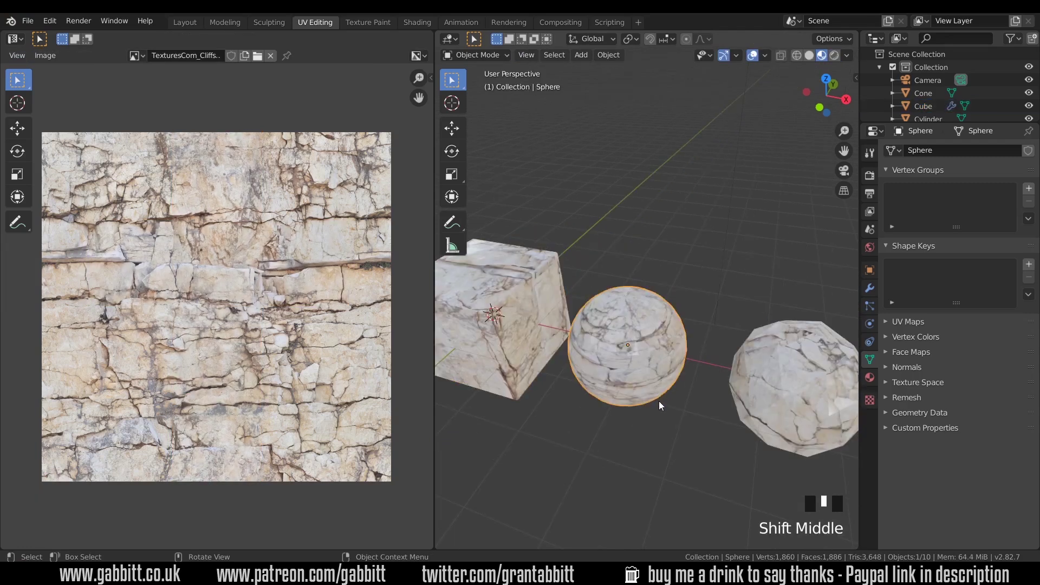
Step: Bring the sphere into view and edit it with all faces selected to see its UV grid
scroll("up", 3)
left_click_drag(667, 408, 654, 390)
key("Tab")
key("a")
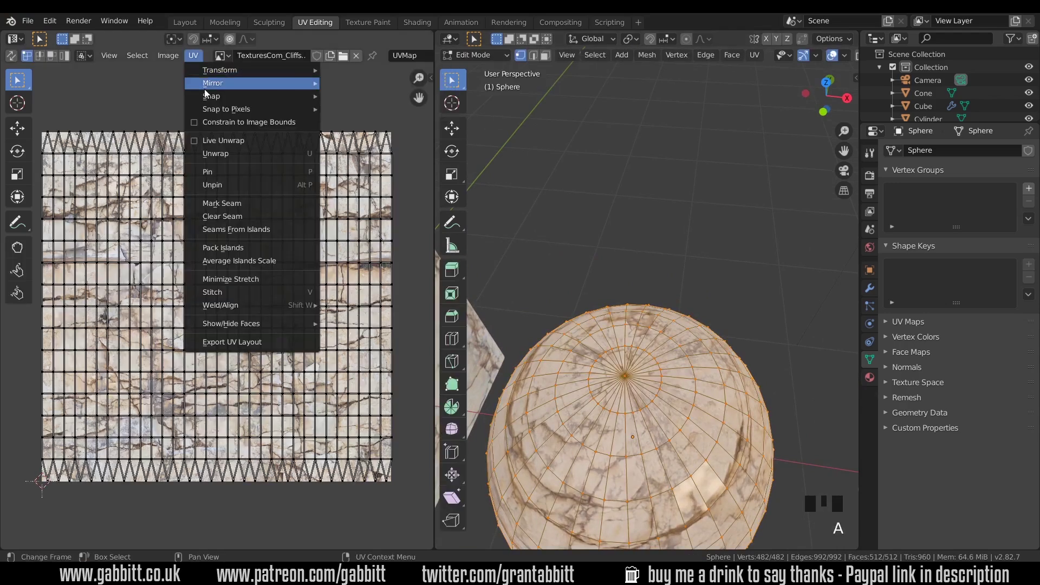
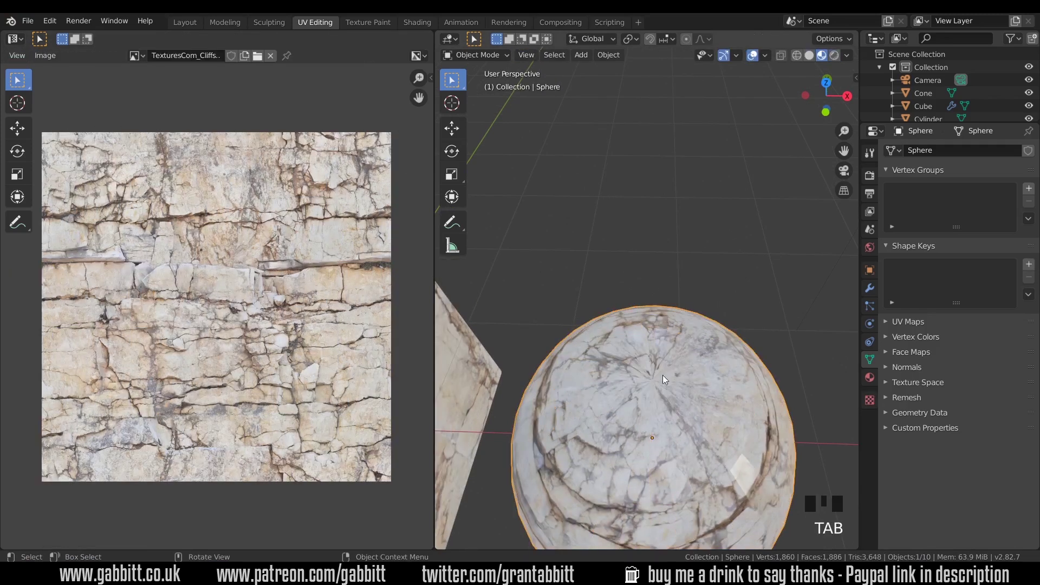
Step: Orbit toward the cylinder and select it
scroll("down", 3)
left_click_drag(749, 405, 533, 358)
left_click(532, 358)
Step: Adjust the viewport view and switch to the Shading workspace
left_click_drag(563, 352, 563, 357)
scroll("up", 3)
scroll("down", 3)
left_click_drag(775, 420, 426, 22)
left_click(427, 23)
Step: Select the image texture node and remove the added texture coordinate and mapping nodes
left_click_drag(561, 185, 333, 292)
left_click(333, 292)
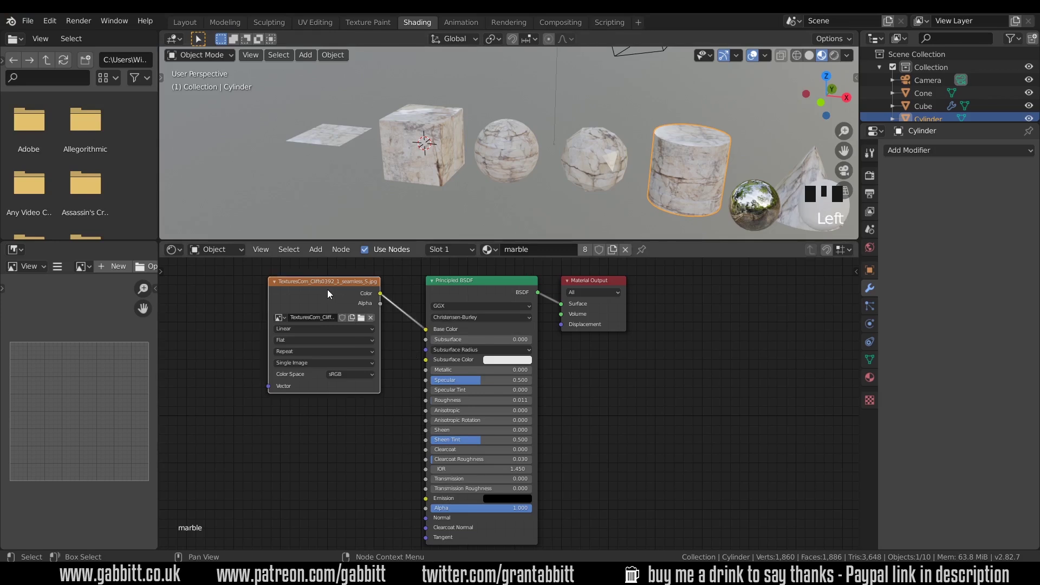
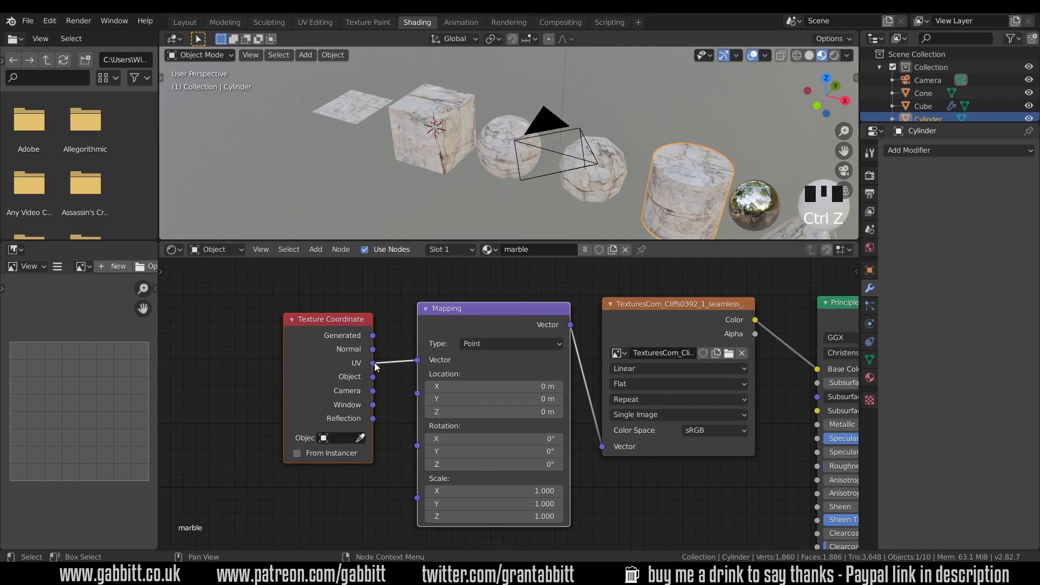
key("Delete")
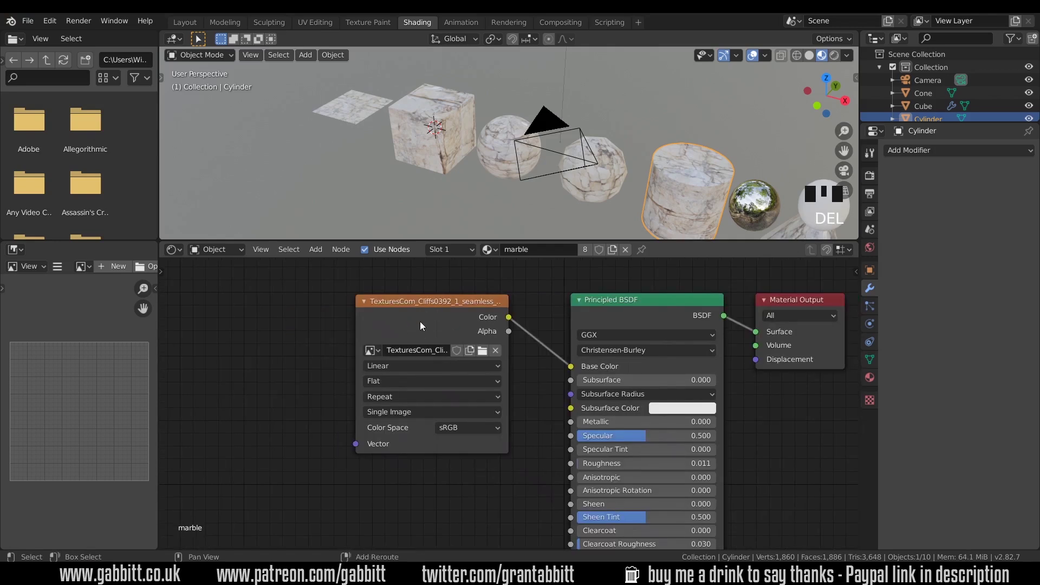